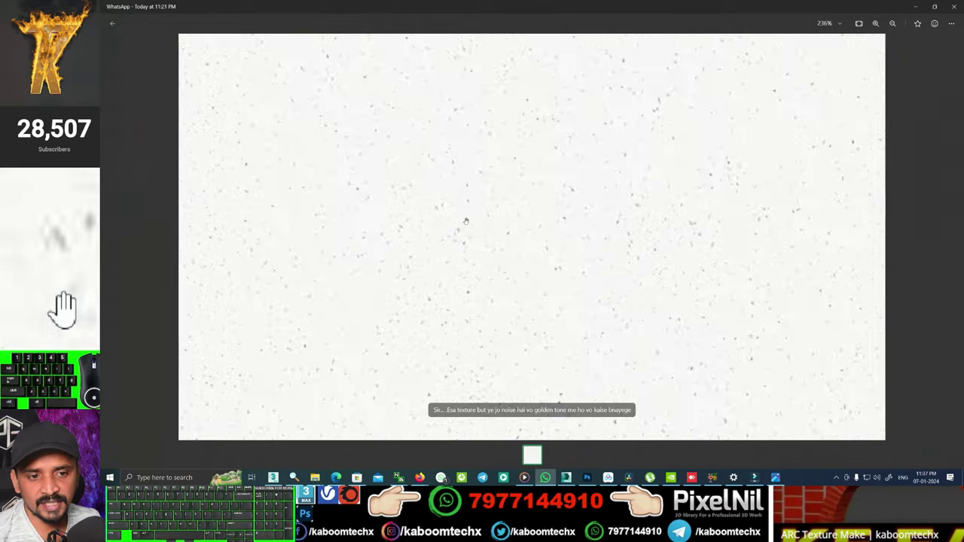
# - Save a copy of the speckled white texture into Pictures and close the Photos viewer
pyautogui.click(70, 308)
pyautogui.click(71, 307)
pyautogui.click(71, 308)
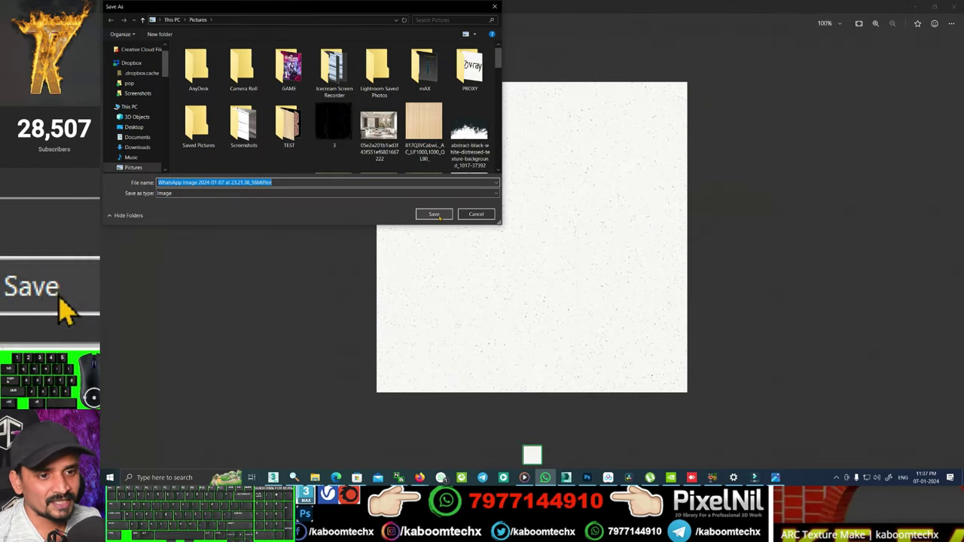
pyautogui.click(72, 308)
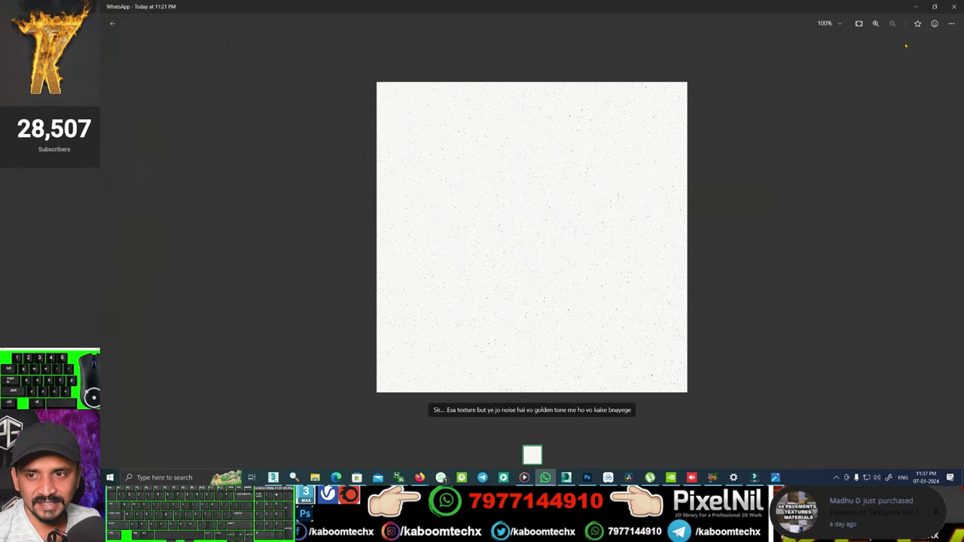
pyautogui.click(68, 307)
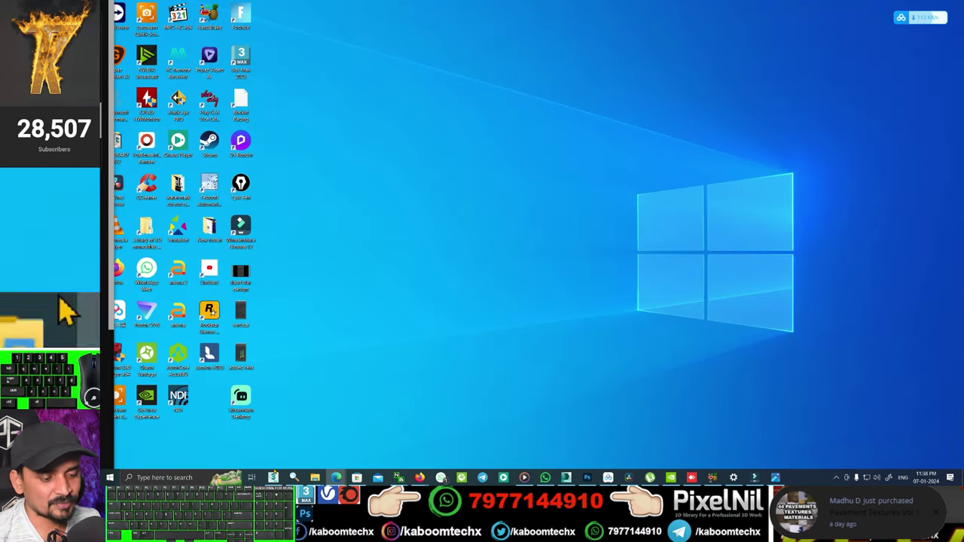
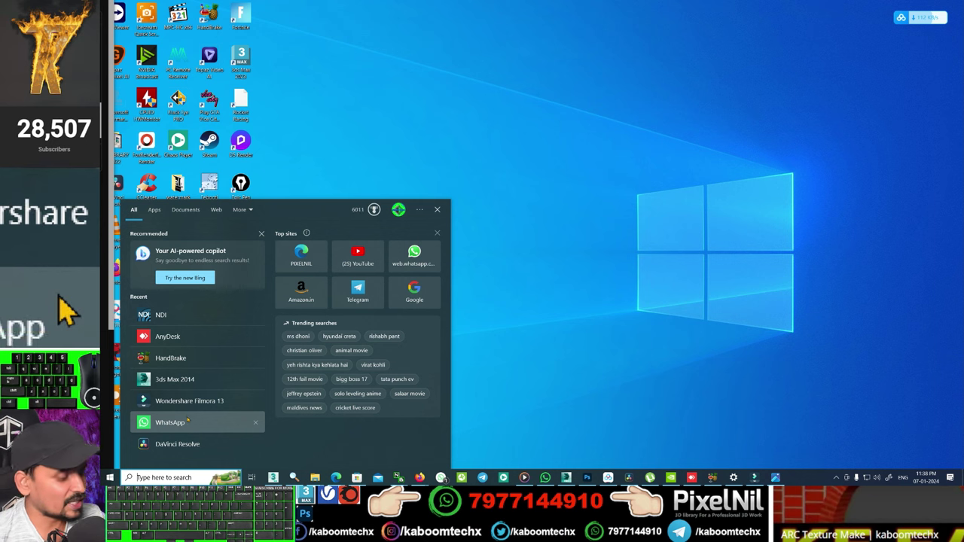
# - Launch Topaz Gigapixel AI and browse for an image to upscale
pyautogui.click(72, 307)
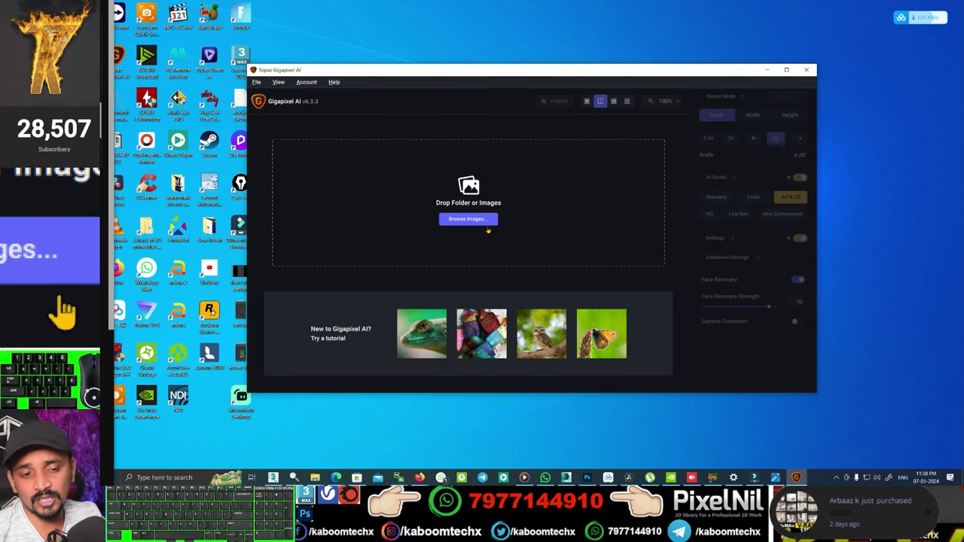
pyautogui.click(790, 128)
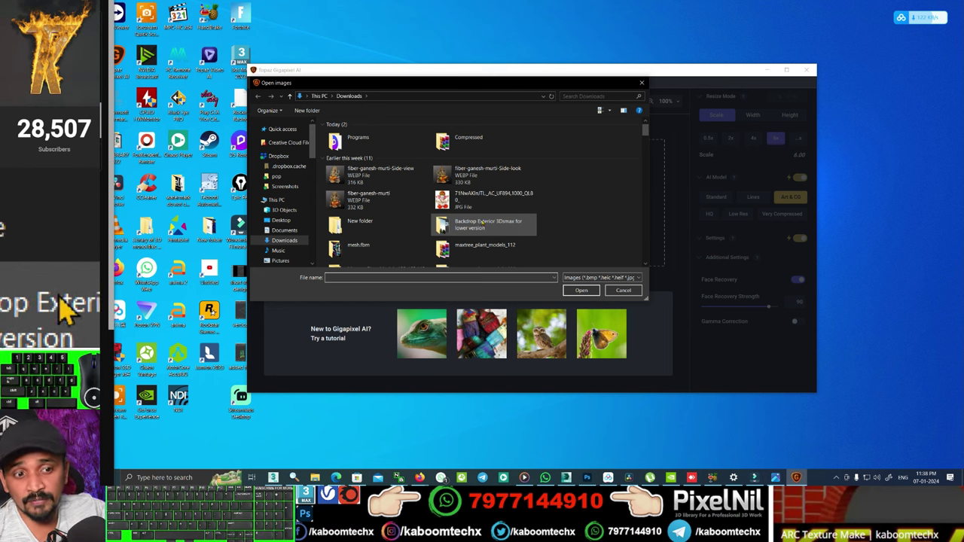
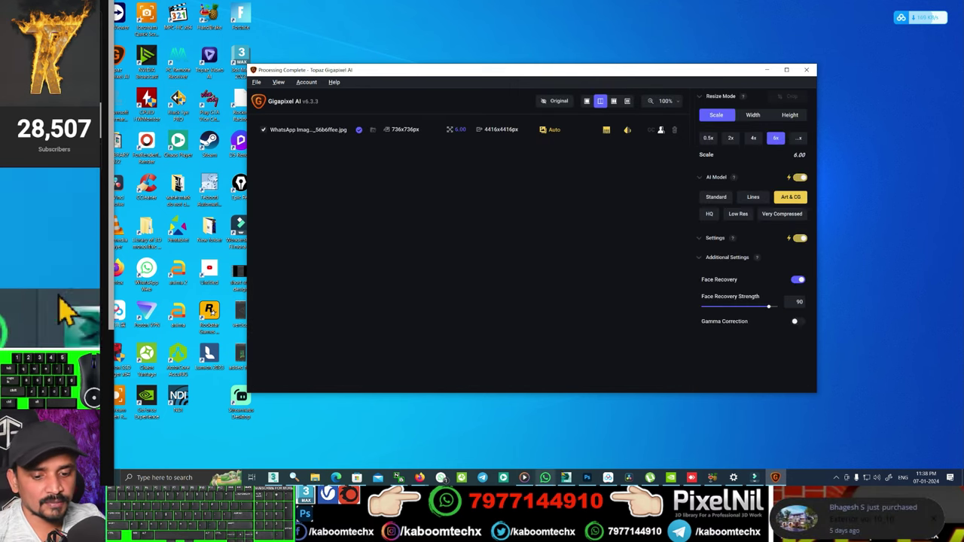
# - Switch to Photoshop and open the gigapixel-upscaled WhatsApp speckle texture from Pictures
pyautogui.click(72, 307)
pyautogui.click(72, 307)
pyautogui.click(71, 307)
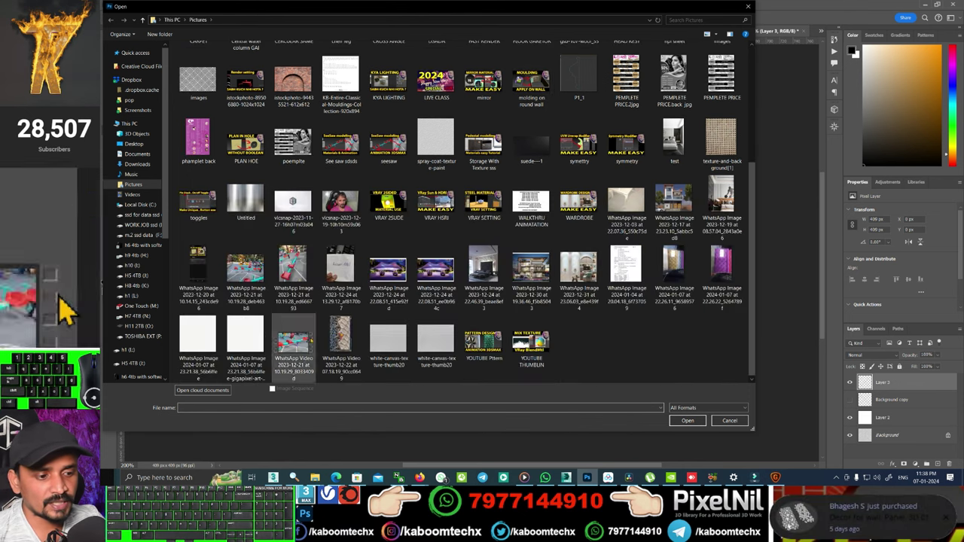
pyautogui.click(401, 351)
pyautogui.click(72, 308)
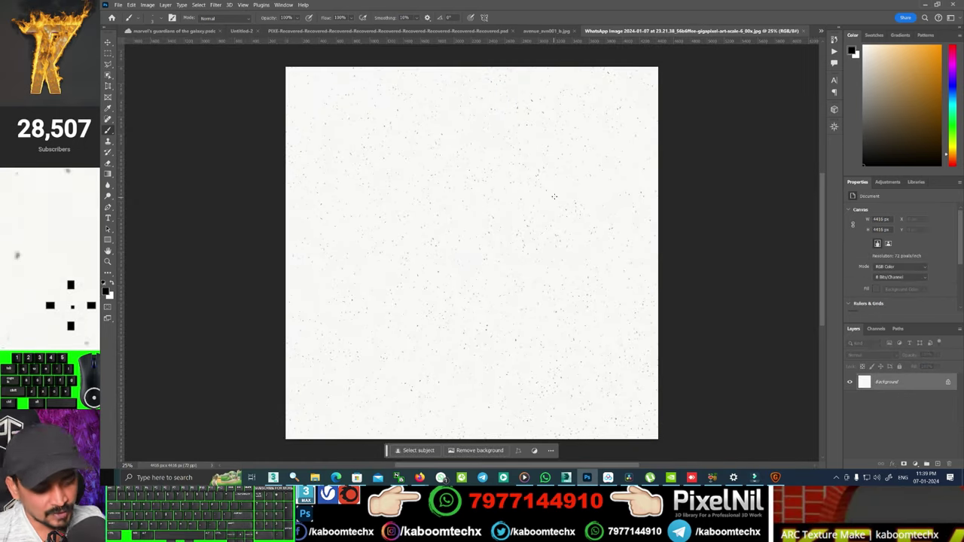
# - Zoom in and out on the texture to inspect the speckles at various magnifications
pyautogui.press('ctrl+=')
pyautogui.press('ctrl+=')
pyautogui.press('ctrl+=')
pyautogui.press('ctrl+-')
pyautogui.press('=')
pyautogui.press('ctrl+=')
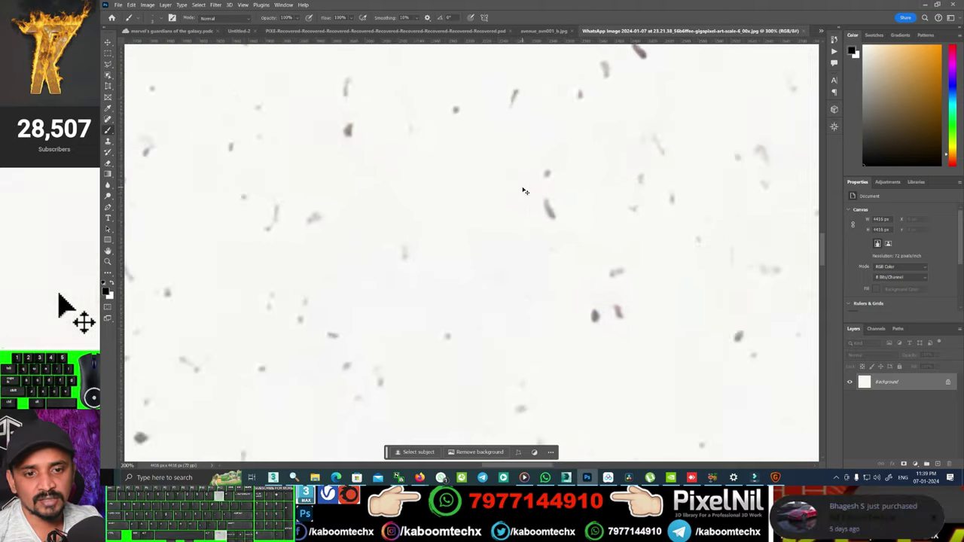
pyautogui.press('ctrl+-')
pyautogui.press('ctrl+-')
pyautogui.press('ctrl+-')
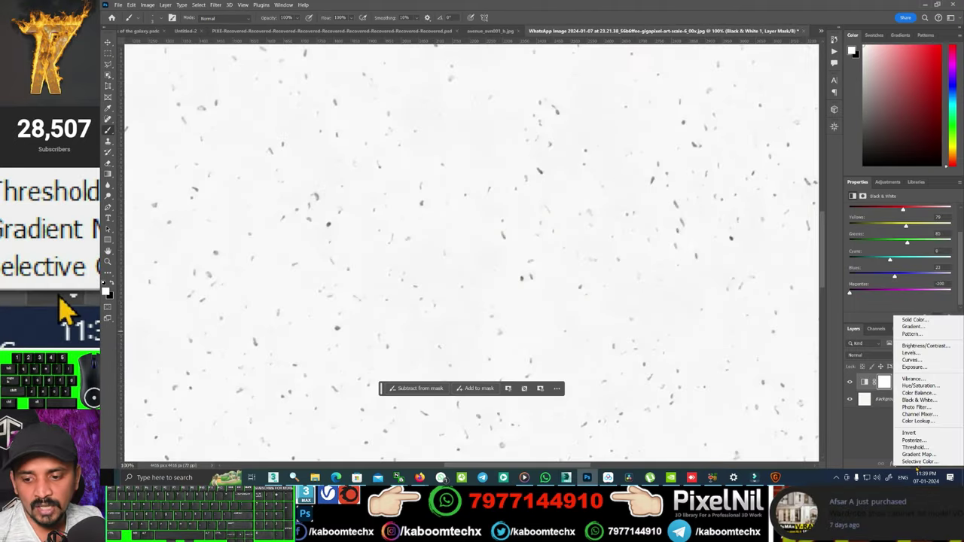
pyautogui.press('ctrl+-')
pyautogui.press('ctrl+-')
pyautogui.press('ctrl+-')
pyautogui.press('ctrl+=')
pyautogui.press('ctrl+=')
pyautogui.press('ctrl+=')
pyautogui.press('ctrl+=')
pyautogui.press('ctrl+-')
pyautogui.press('ctrl+-')
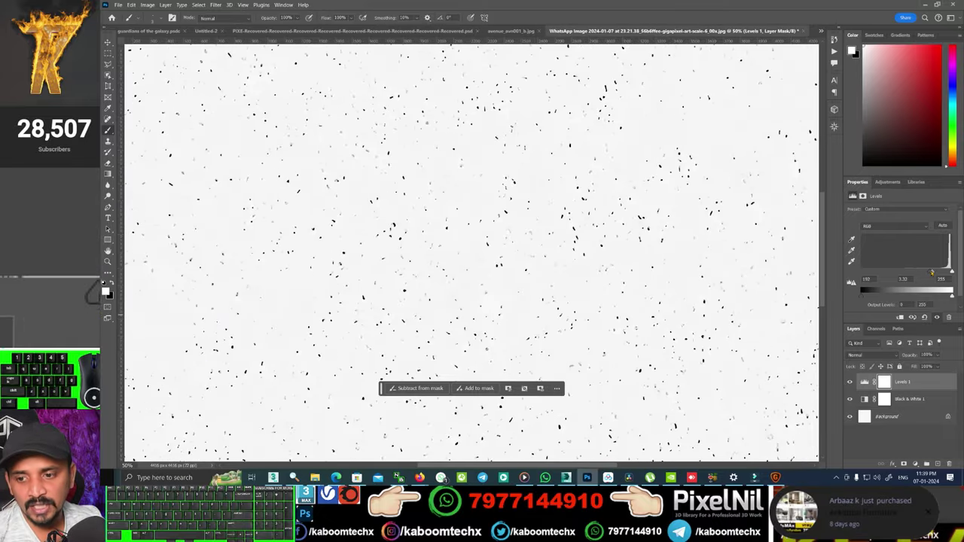
# - Darken the speckles into crisp black dots on white, then fit the whole texture in view
pyautogui.press('ctrl+=')
pyautogui.press('ctrl+=')
pyautogui.press('ctrl+=')
pyautogui.press('ctrl+-')
pyautogui.press('ctrl+-')
pyautogui.press('ctrl+-')
pyautogui.press('ctrl+-')
pyautogui.press('ctrl+-')
pyautogui.press('ctrl+=')
pyautogui.press('ctrl+=')
pyautogui.press('ctrl+-')
pyautogui.press('ctrl+-')
pyautogui.press('ctrl+=')
pyautogui.press('ctrl+=')
pyautogui.scroll(3)
pyautogui.press('=')
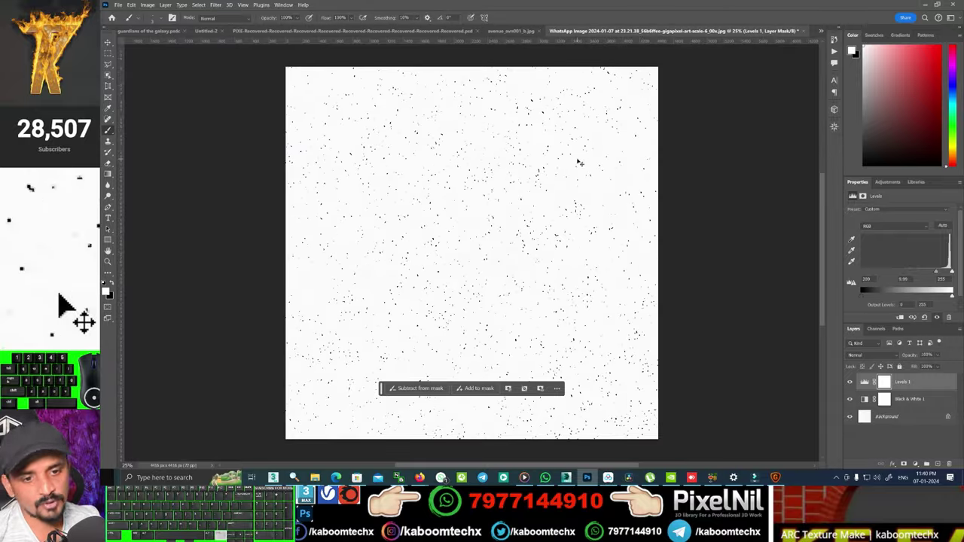
# - Bring up the Export As settings for the high-contrast speckle texture as a JPG
pyautogui.click(72, 307)
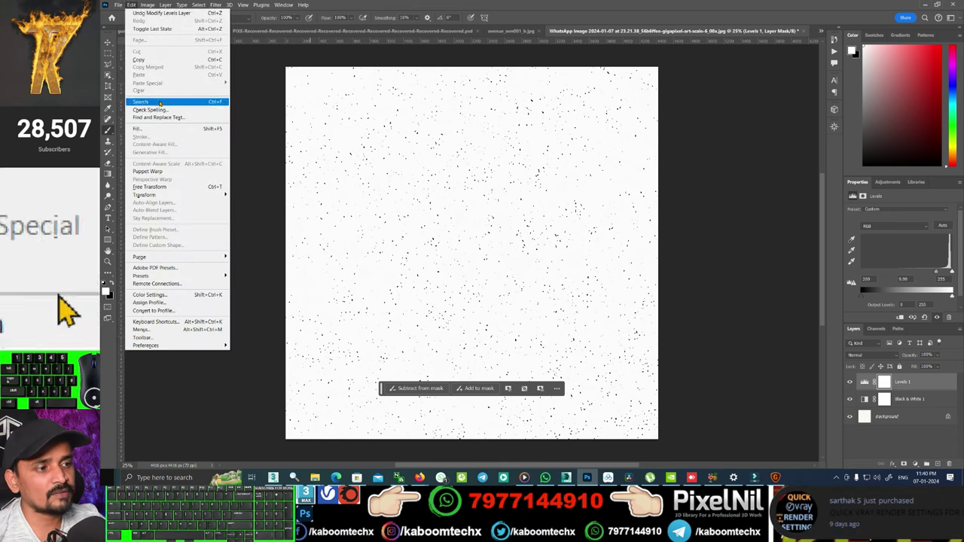
pyautogui.click(72, 307)
pyautogui.click(71, 307)
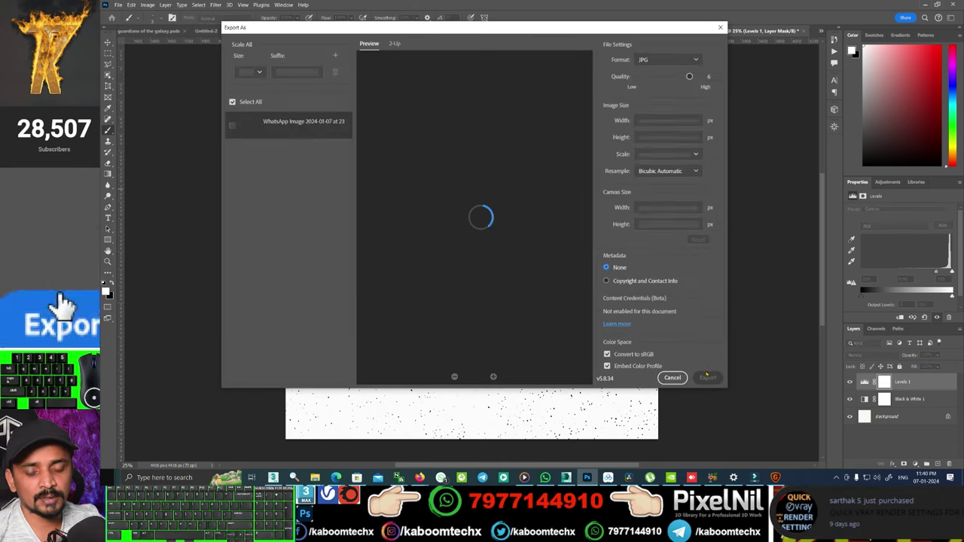
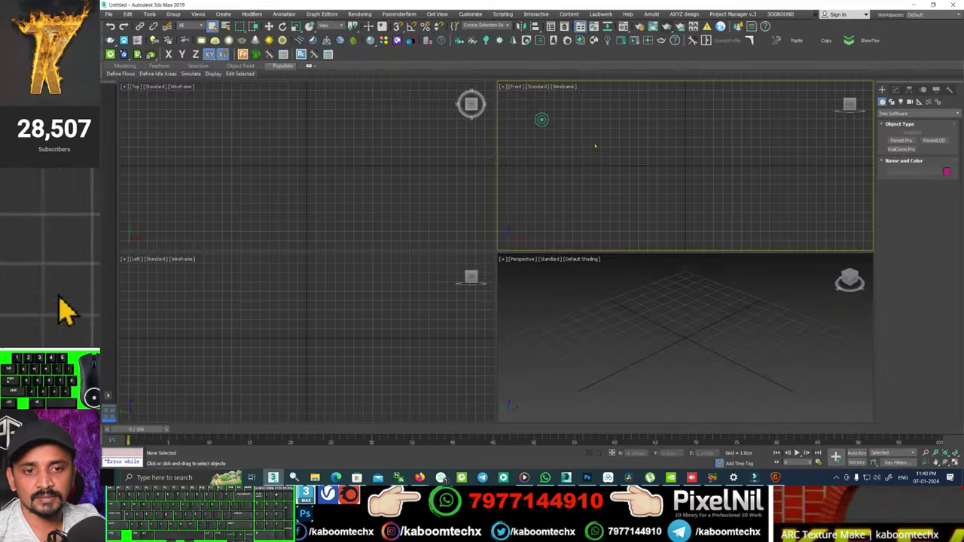
# - In the Material Editor, set Material #1's diffuse colour to pure white
pyautogui.click(71, 307)
pyautogui.click(71, 307)
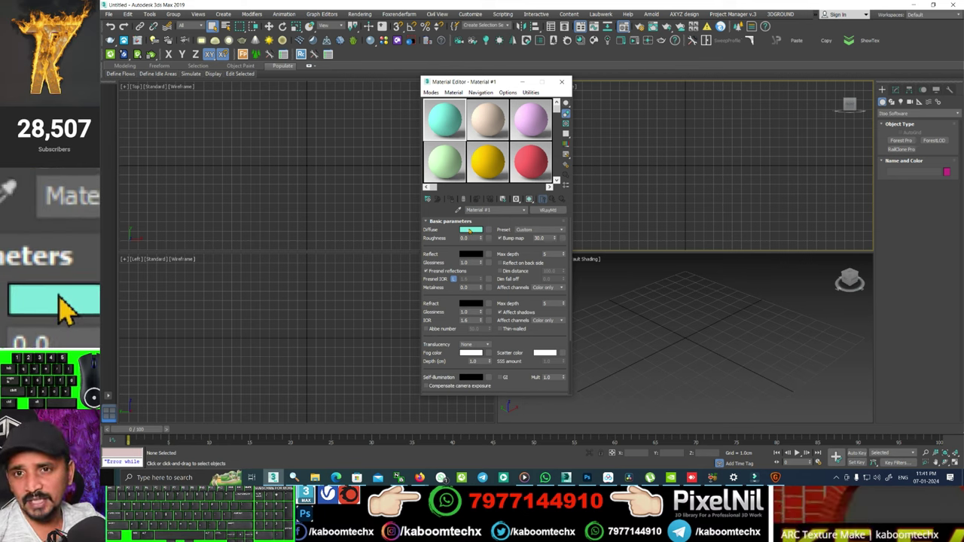
pyautogui.click(72, 308)
pyautogui.click(68, 307)
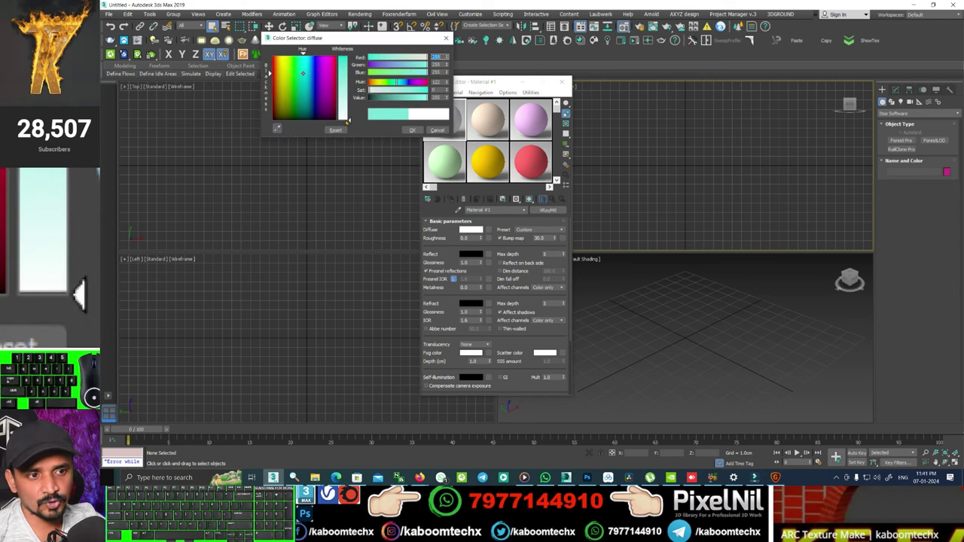
pyautogui.click(67, 307)
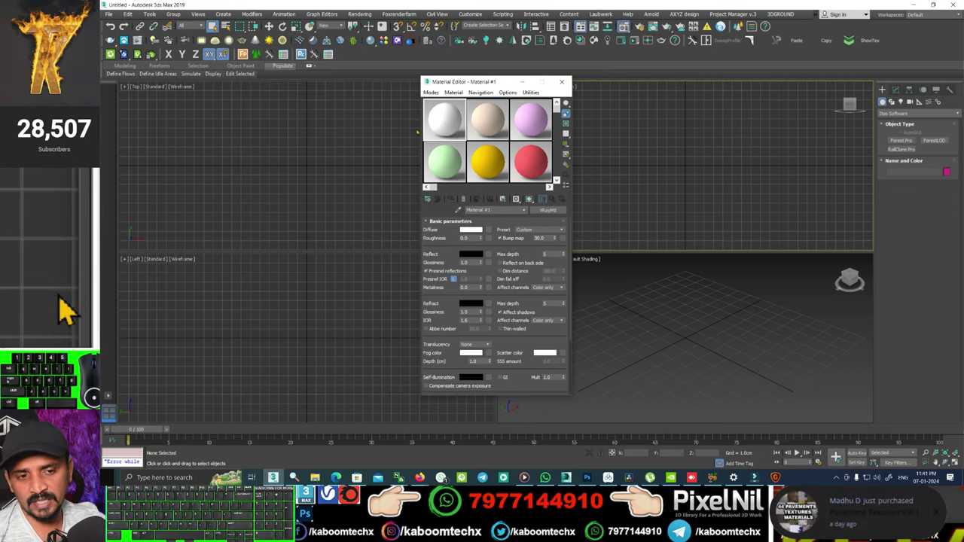
# - Convert Material #1 to a V-Ray blend keeping the white base, with a new VRayMtl as first coat
pyautogui.click(71, 307)
pyautogui.doubleClick(71, 307)
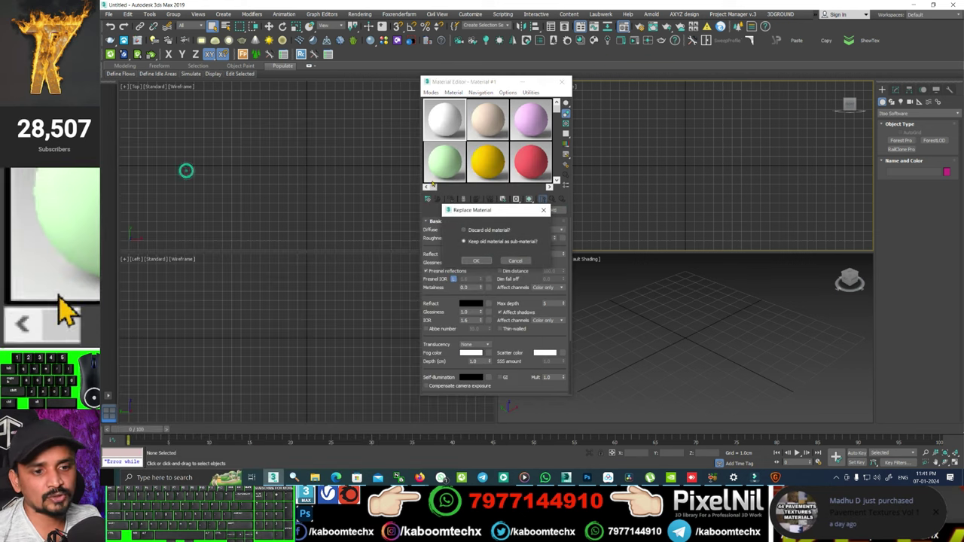
pyautogui.click(68, 307)
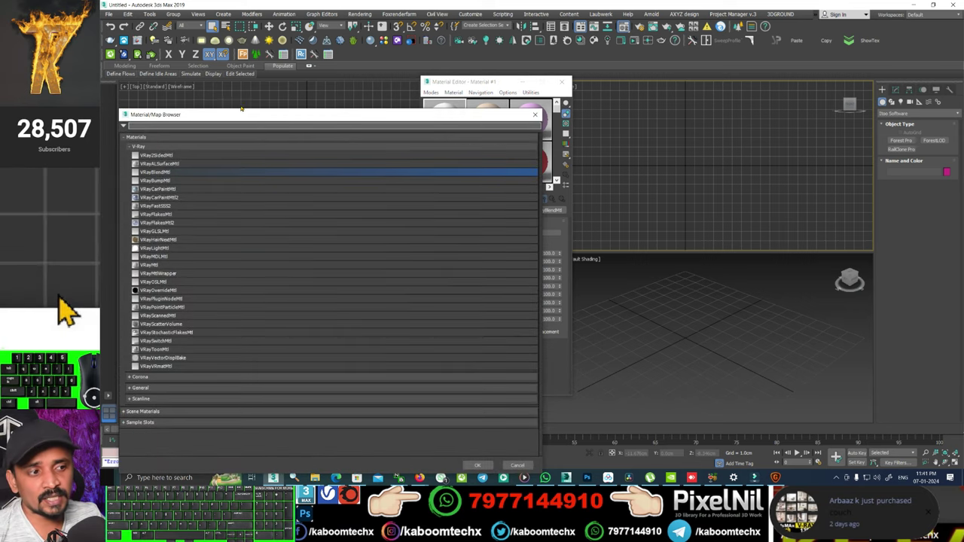
pyautogui.click(70, 307)
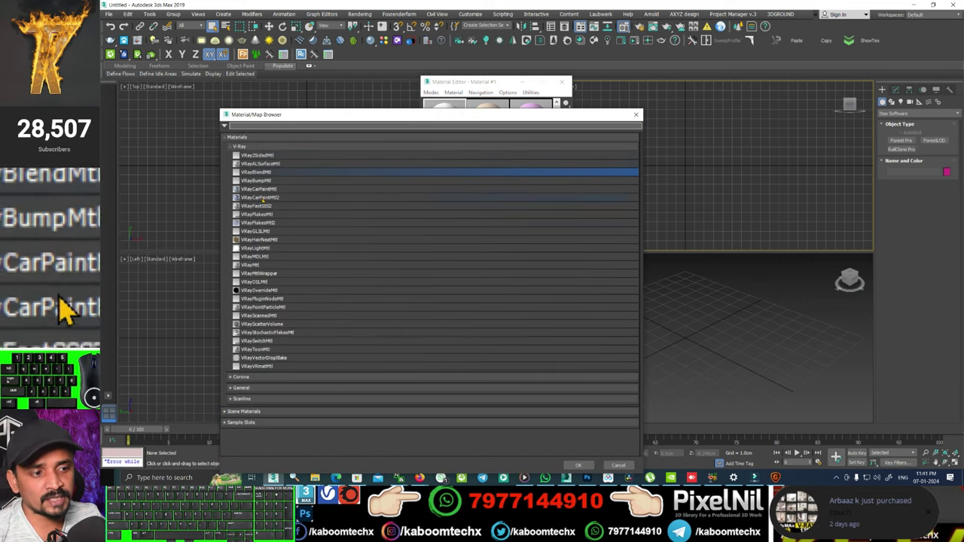
pyautogui.doubleClick(71, 308)
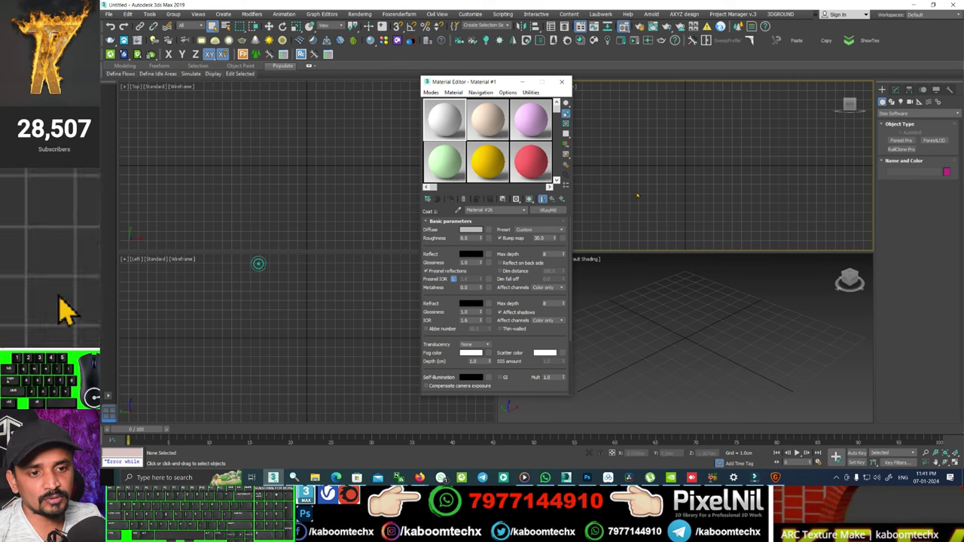
pyautogui.click(67, 306)
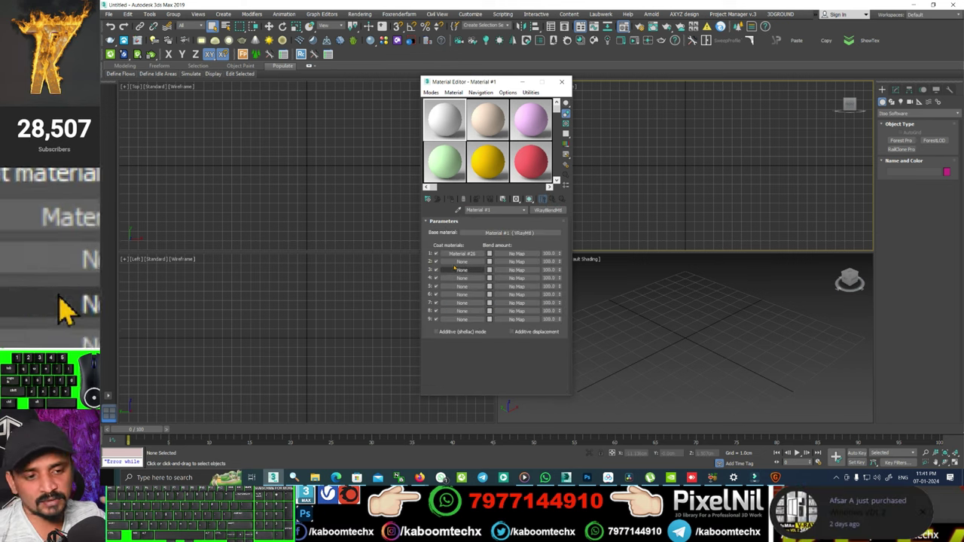
# - Give the first coat material (Material #26) a gold diffuse colour
pyautogui.click(71, 308)
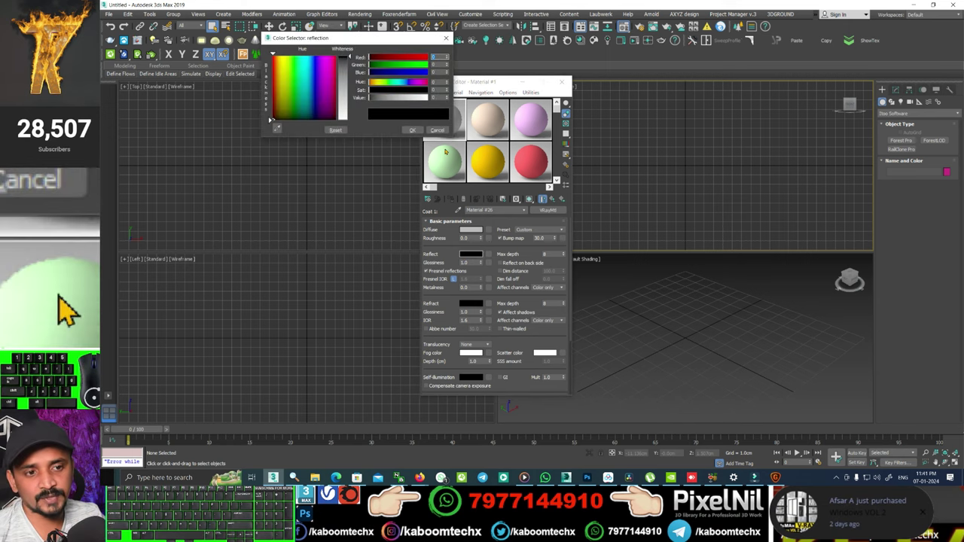
pyautogui.click(71, 307)
pyautogui.click(71, 307)
pyautogui.click(72, 308)
pyautogui.click(71, 308)
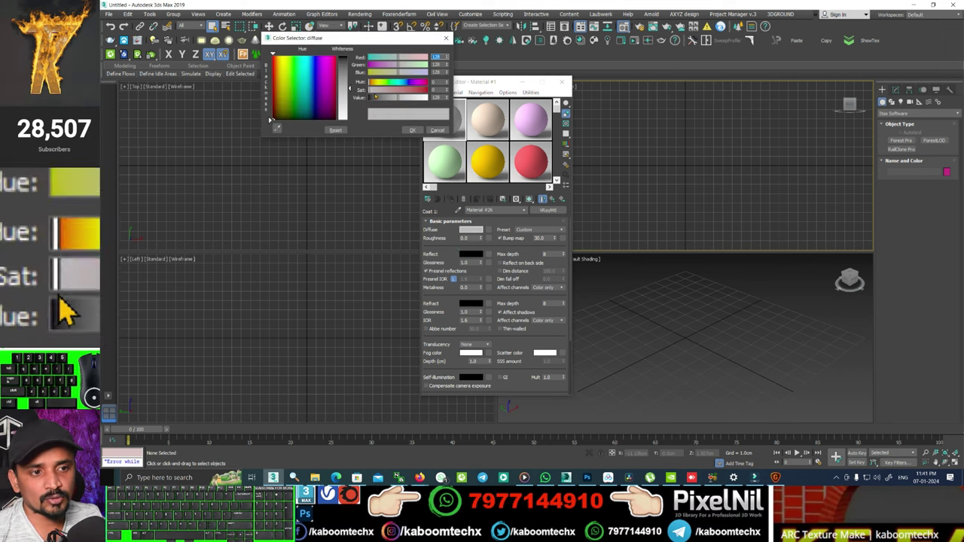
pyautogui.click(72, 308)
pyautogui.click(71, 307)
pyautogui.click(72, 309)
# - Set the coat's reflection colour to gold and return to the parent blend material
pyautogui.click(72, 307)
pyautogui.click(71, 308)
pyautogui.click(72, 308)
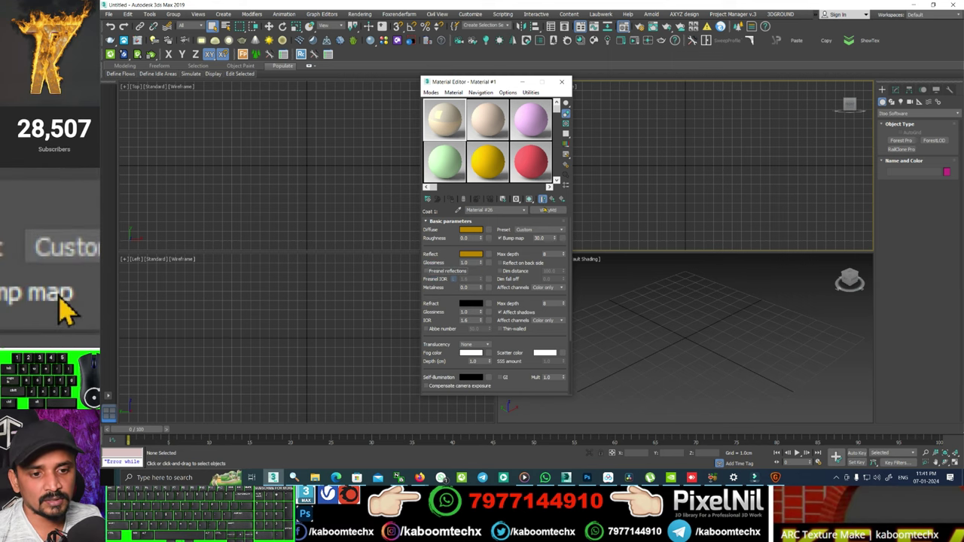
pyautogui.click(72, 308)
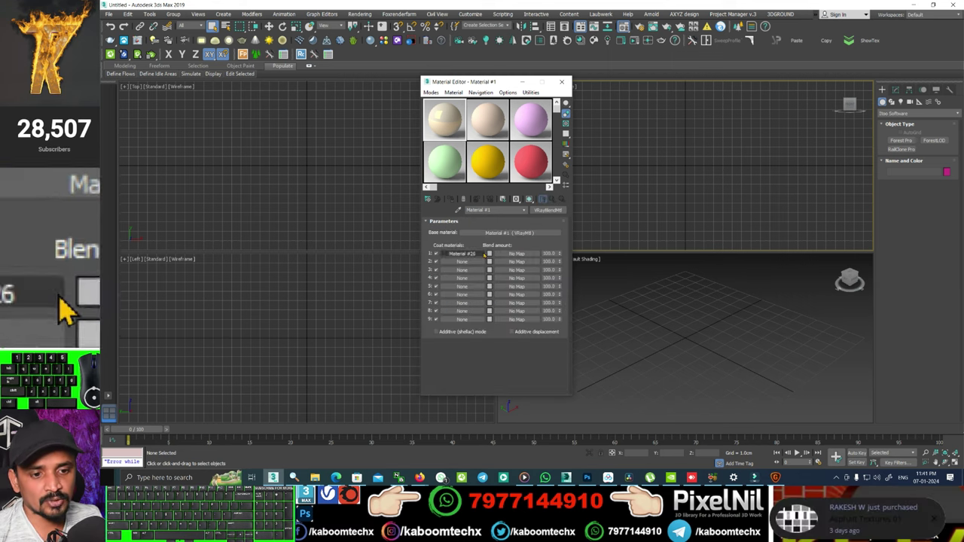
# - Set coat 1's blend amount colour to white and show the gold sphere in an enlarged preview
pyautogui.click(72, 307)
pyautogui.click(72, 307)
pyautogui.click(72, 308)
pyautogui.click(72, 307)
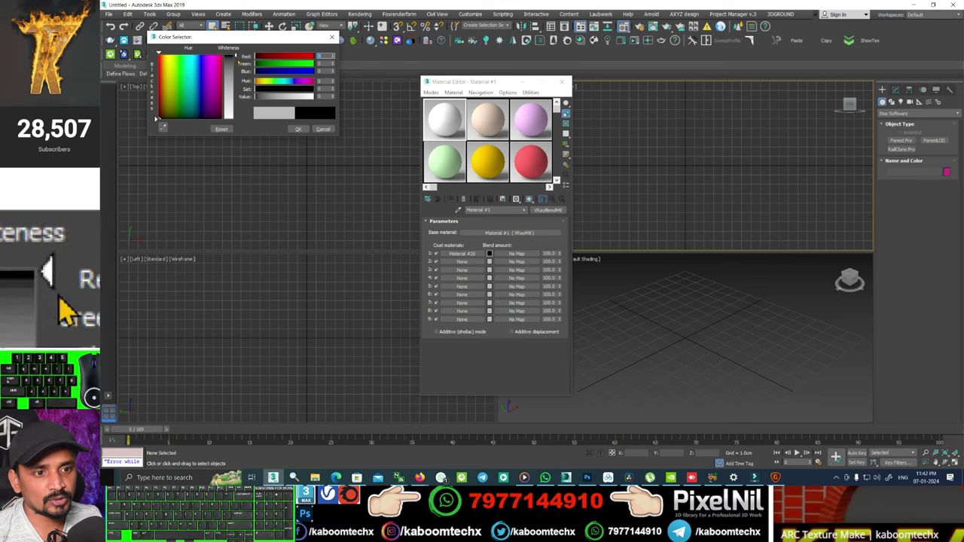
pyautogui.click(71, 307)
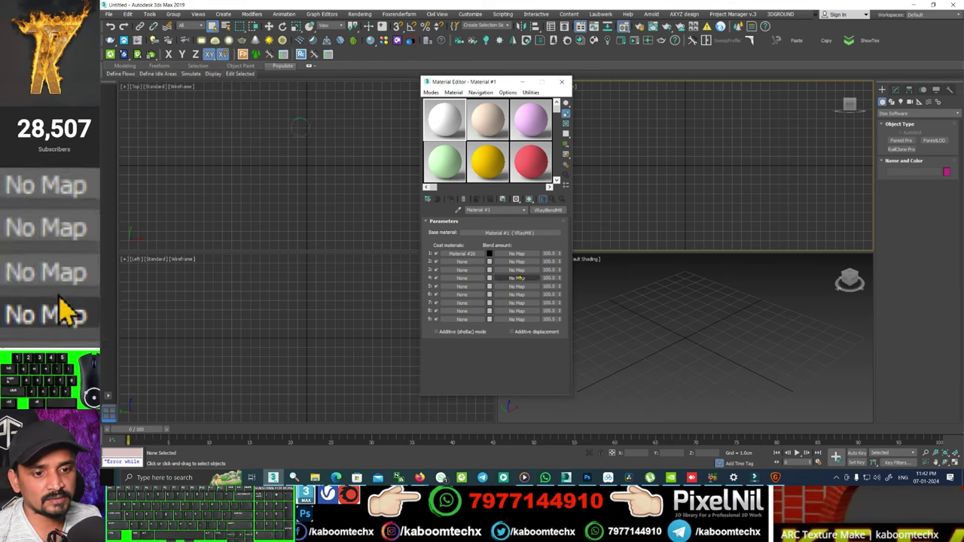
pyautogui.click(71, 307)
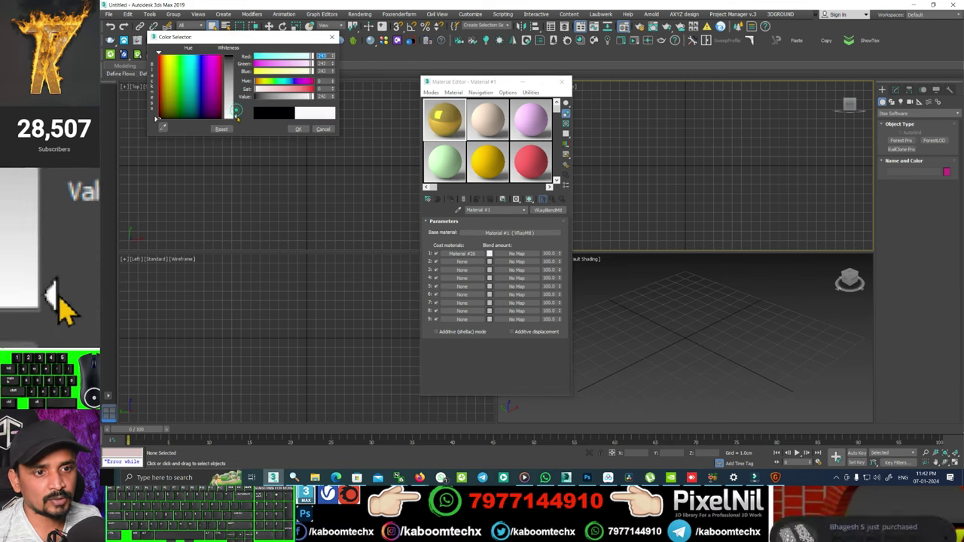
pyautogui.click(72, 308)
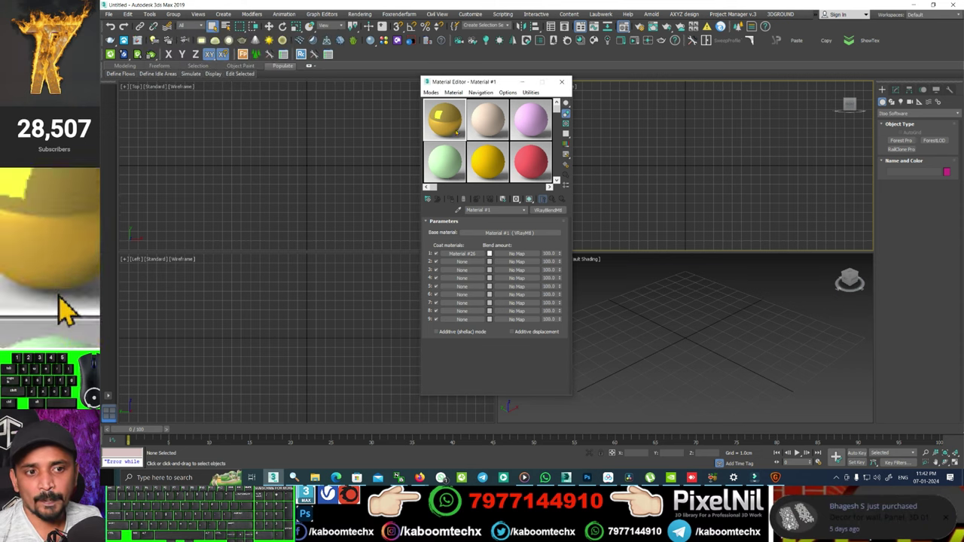
pyautogui.doubleClick(72, 308)
pyautogui.click(72, 308)
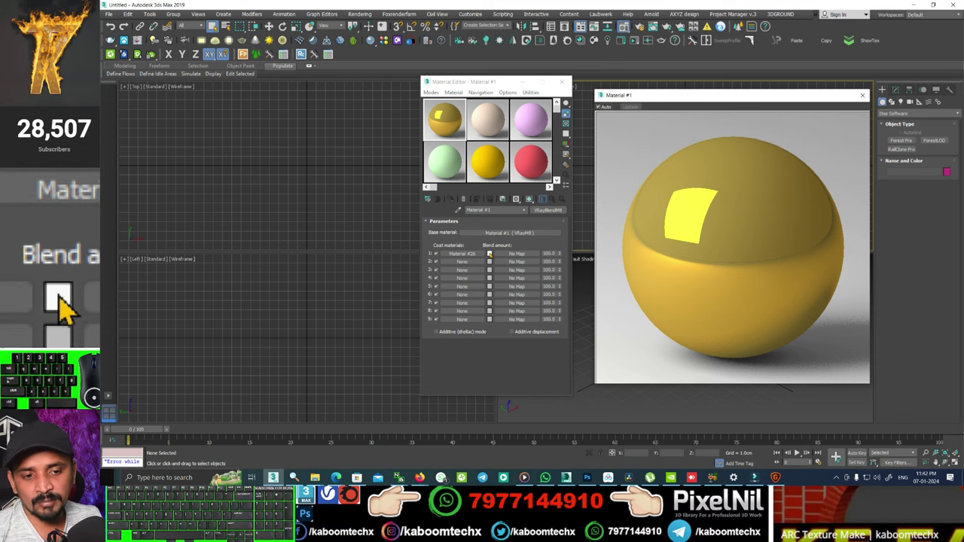
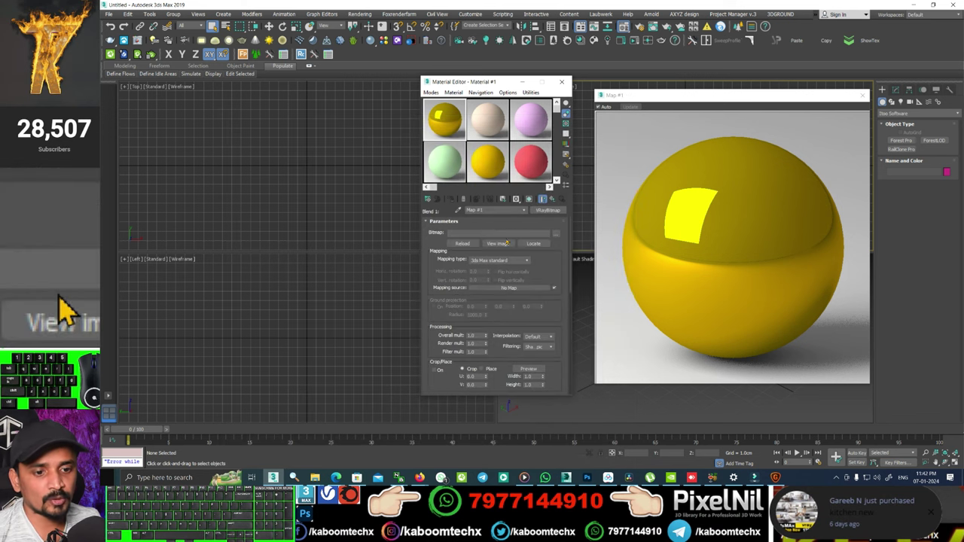
# - Load the gold map speckle image as the V-Ray bitmap masking the gold coat
pyautogui.click(72, 307)
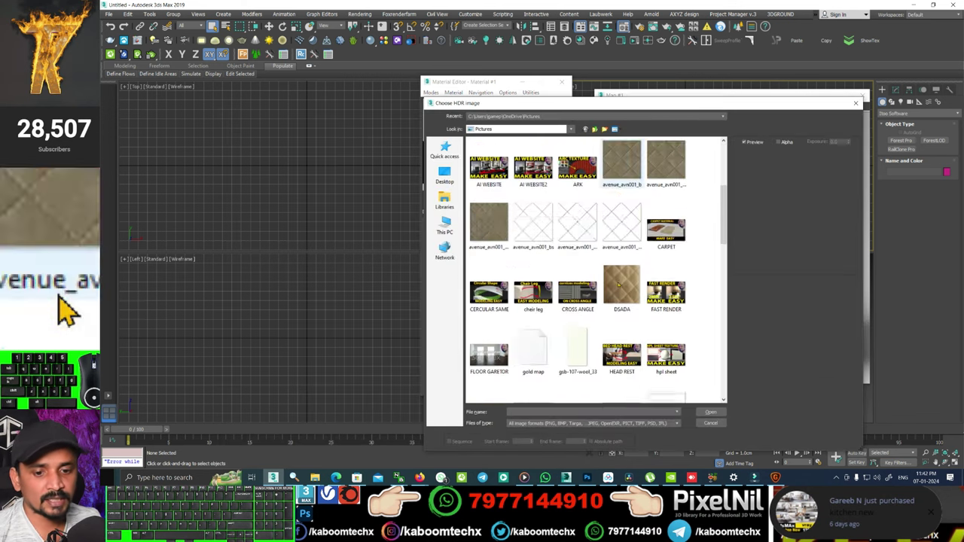
pyautogui.doubleClick(71, 308)
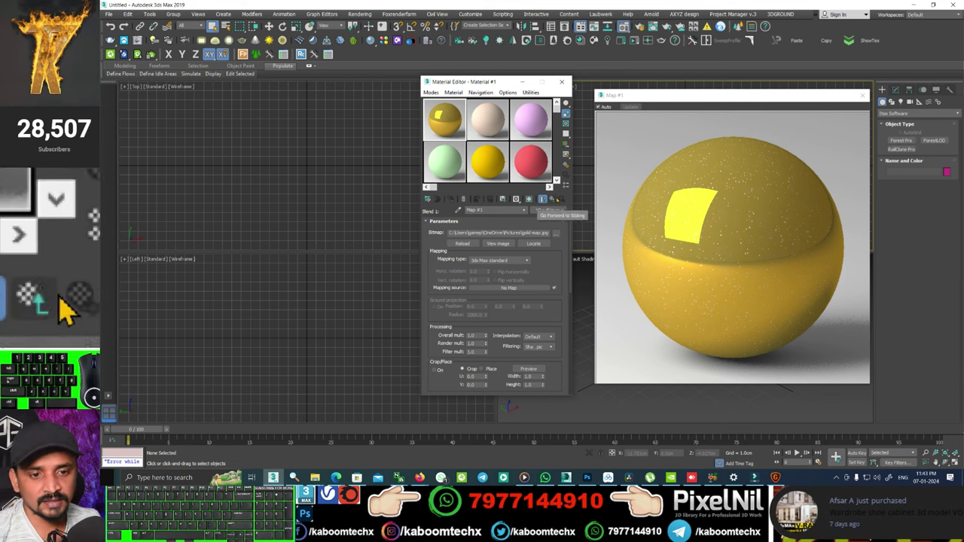
# - In Map #1, collapse the rollouts, expand Output and enable Invert on the speckle mask
pyautogui.click(71, 308)
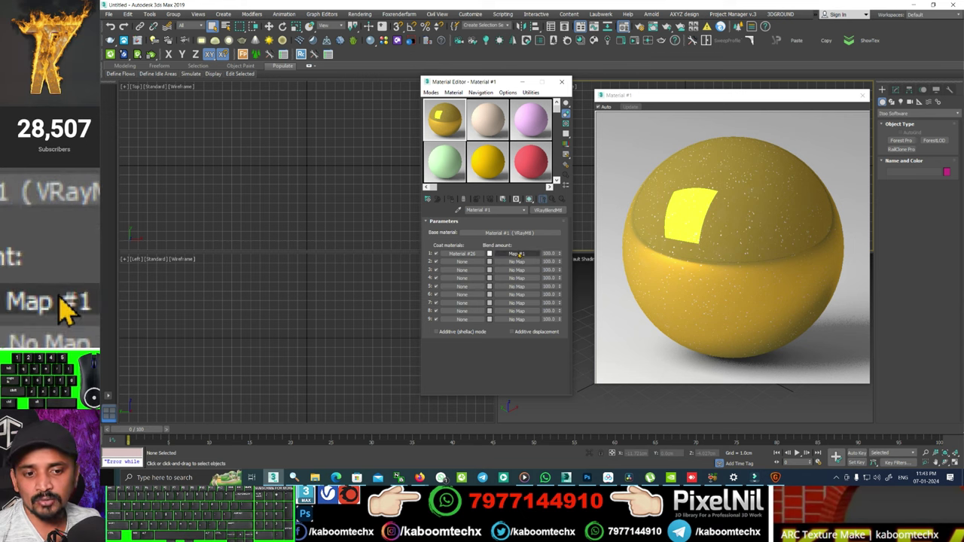
pyautogui.click(72, 308)
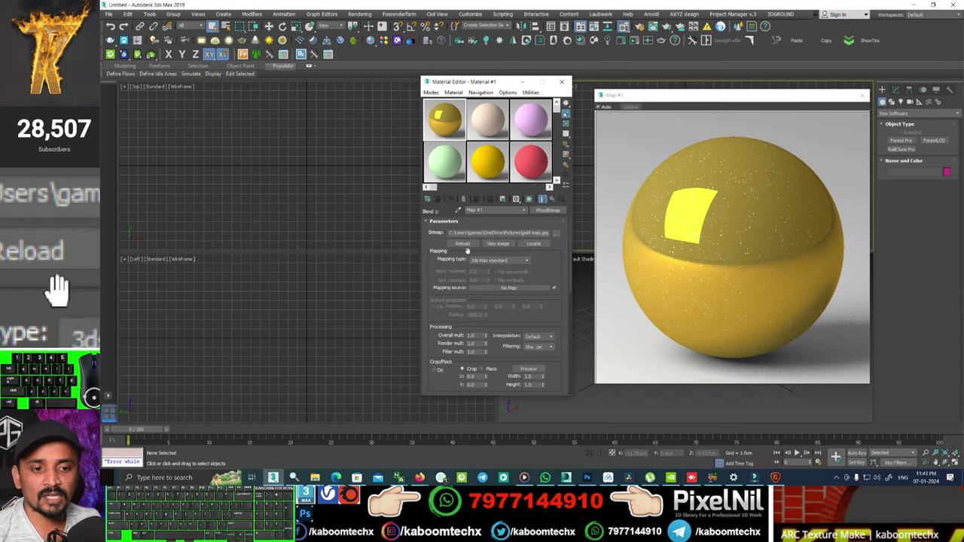
pyautogui.click(71, 308)
pyautogui.click(71, 307)
pyautogui.click(72, 307)
pyautogui.click(72, 307)
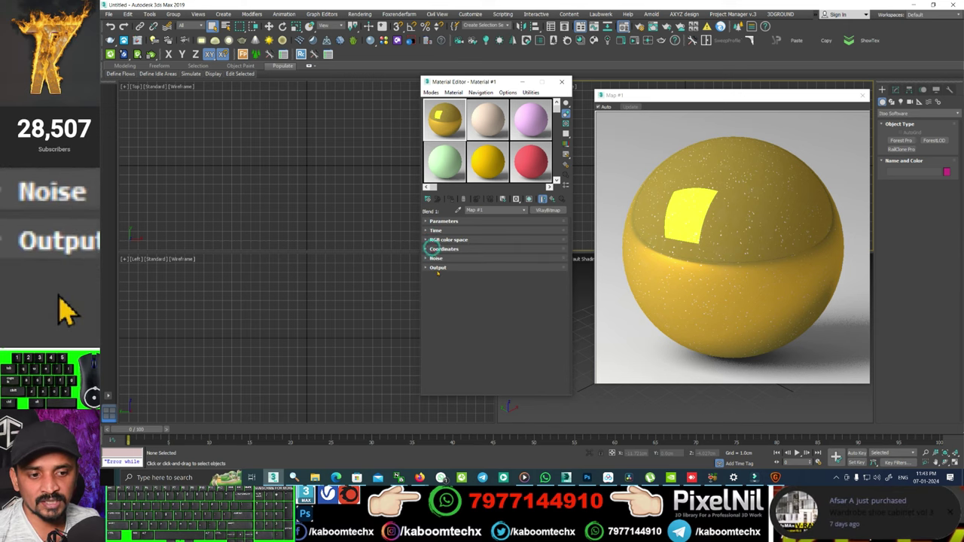
pyautogui.click(72, 308)
pyautogui.click(72, 307)
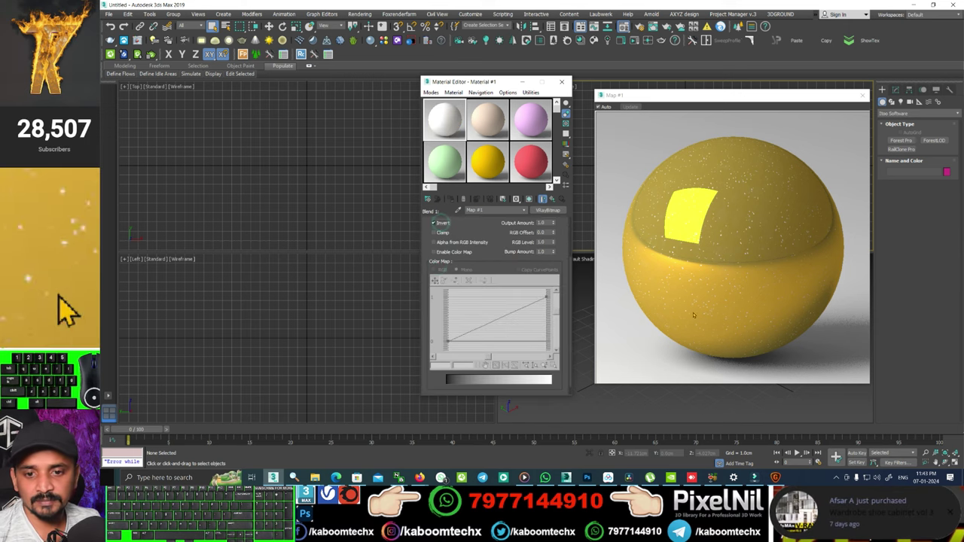
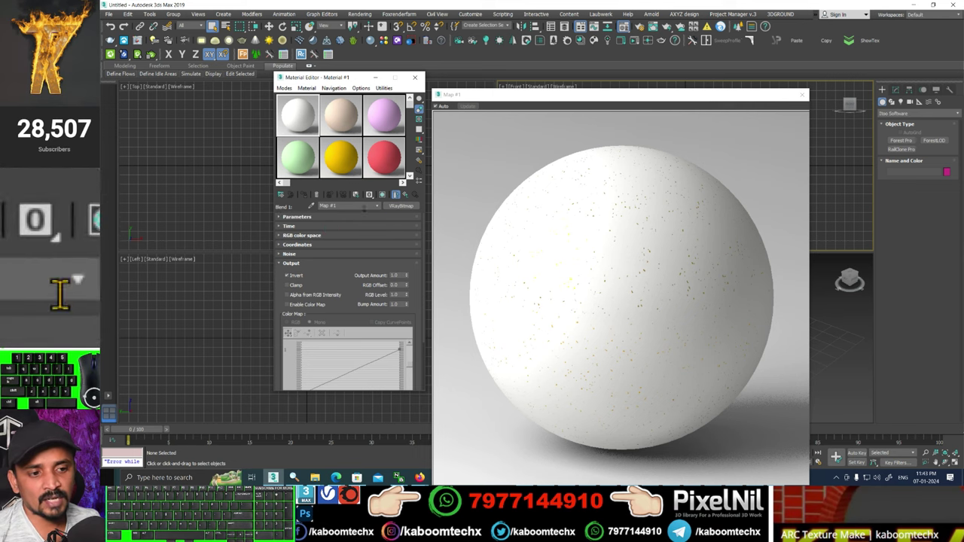
# - Assign a Noise map (Map #2) as the blend amount mask of the gold coat
pyautogui.click(71, 307)
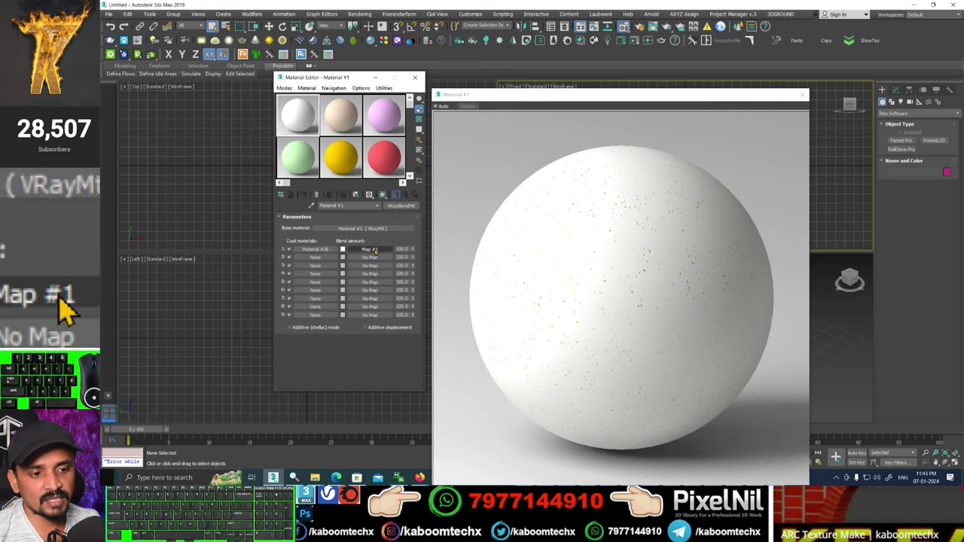
pyautogui.click(71, 308)
pyautogui.click(71, 307)
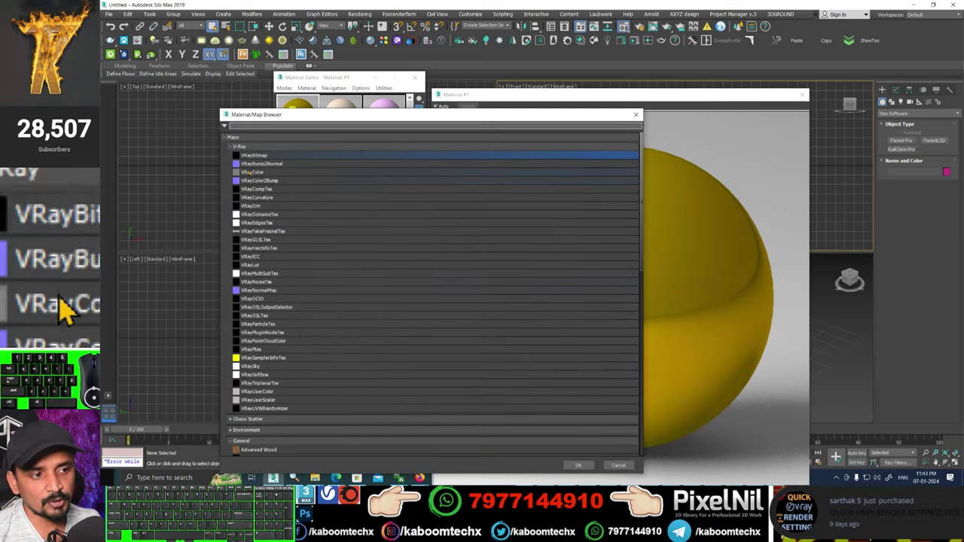
pyautogui.click(71, 308)
pyautogui.click(72, 307)
pyautogui.click(72, 307)
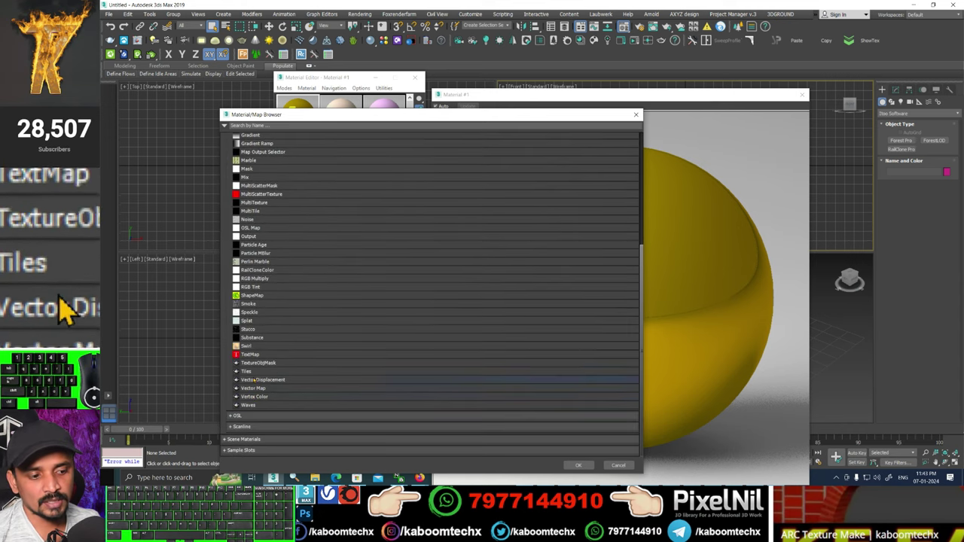
pyautogui.click(72, 308)
pyautogui.doubleClick(72, 307)
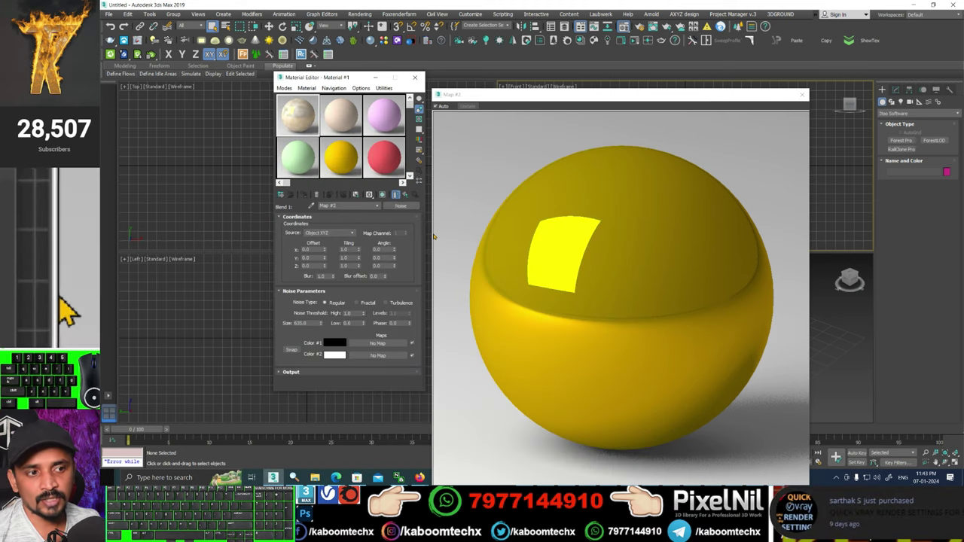
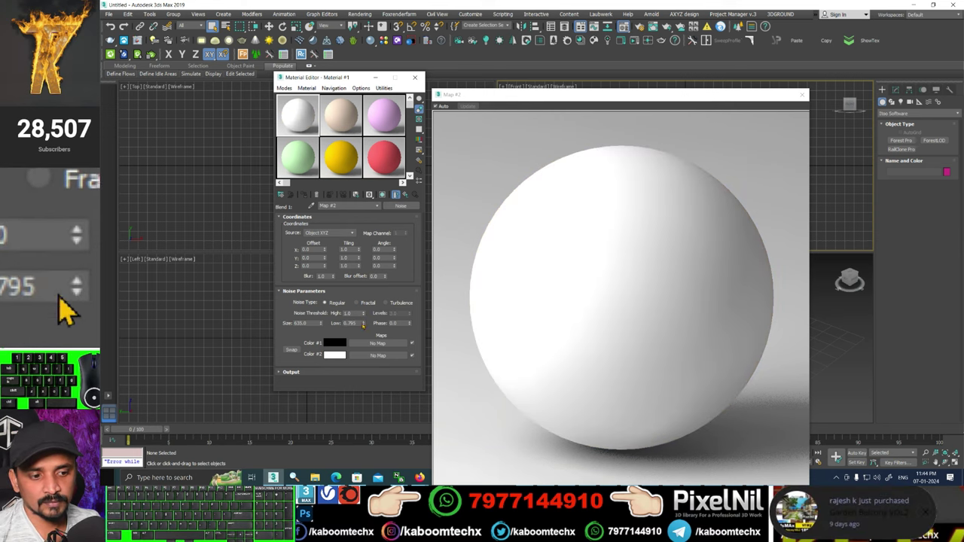
# - Set the Noise Type to Turbulence and lower Size for a fine cream-and-gold marbled grain
pyautogui.click(71, 307)
pyautogui.click(72, 307)
pyautogui.click(71, 307)
pyautogui.click(71, 307)
pyautogui.click(71, 307)
pyautogui.click(72, 307)
pyautogui.click(71, 307)
pyautogui.doubleClick(71, 307)
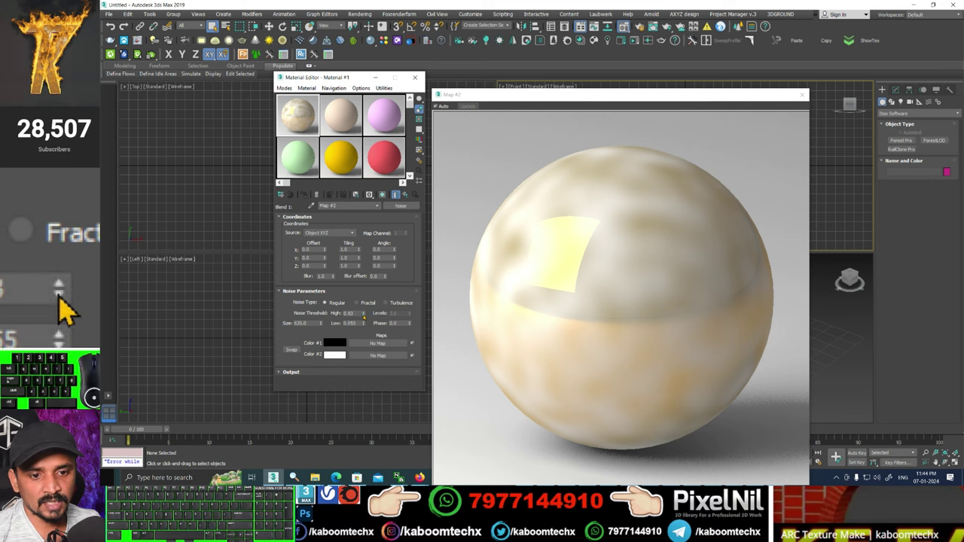
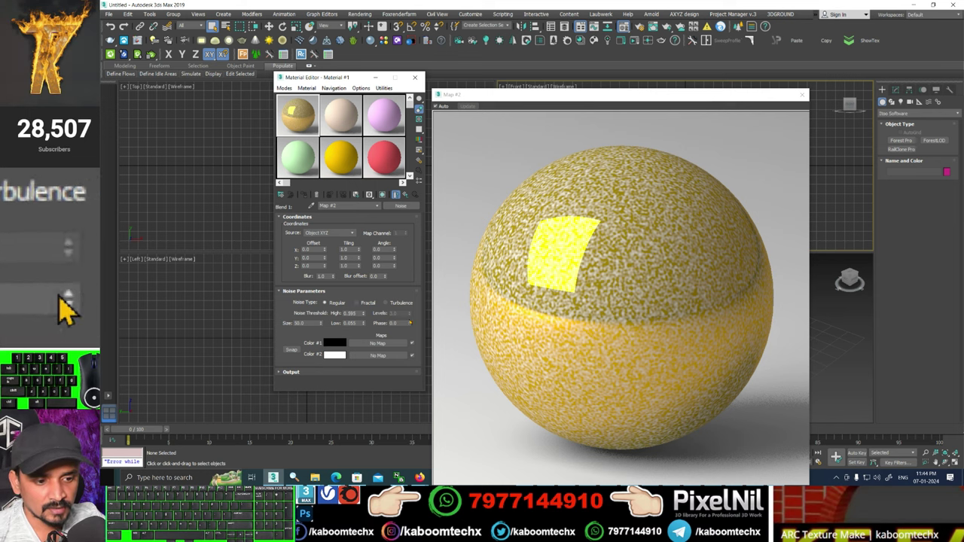
# - Swap Color #1 and Color #2 so the sphere is white with gold flecks
pyautogui.click(68, 306)
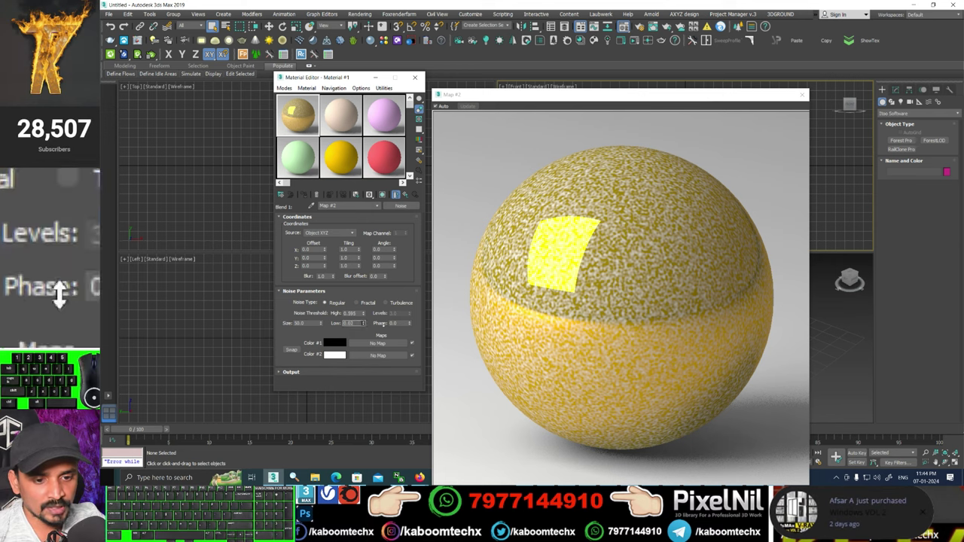
pyautogui.click(72, 308)
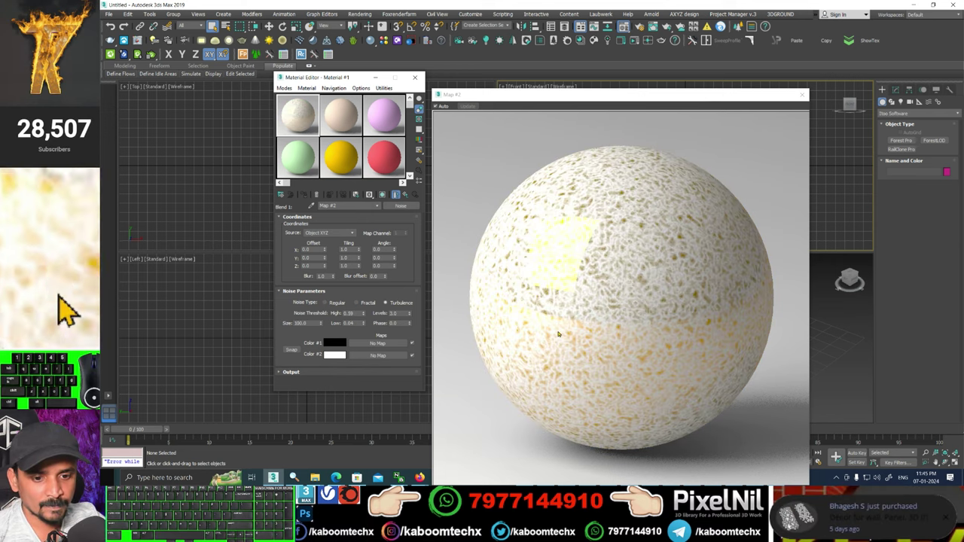